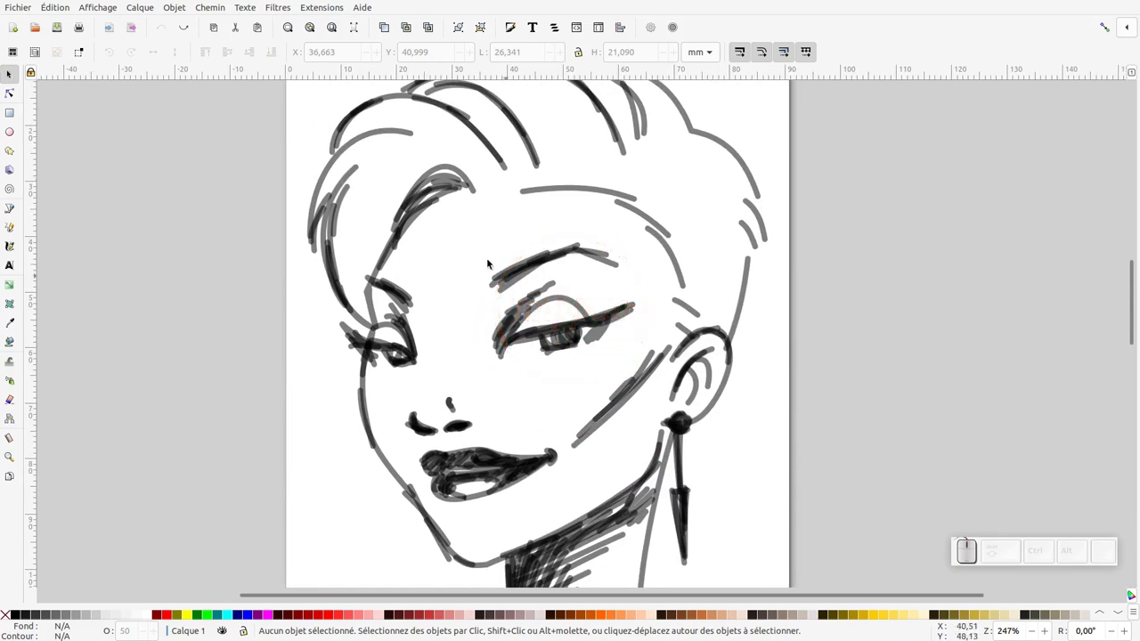
- Rubber-band select the right eye and eyebrow sketch paths and display their nodes with the Node tool
left_click_drag(466, 224, 659, 373)
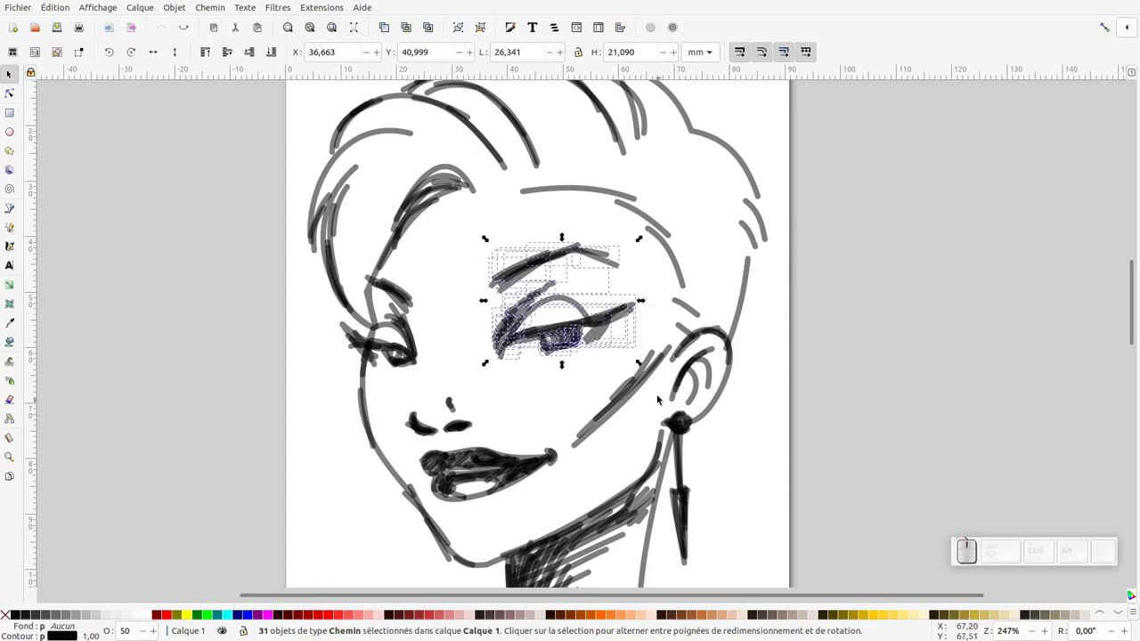
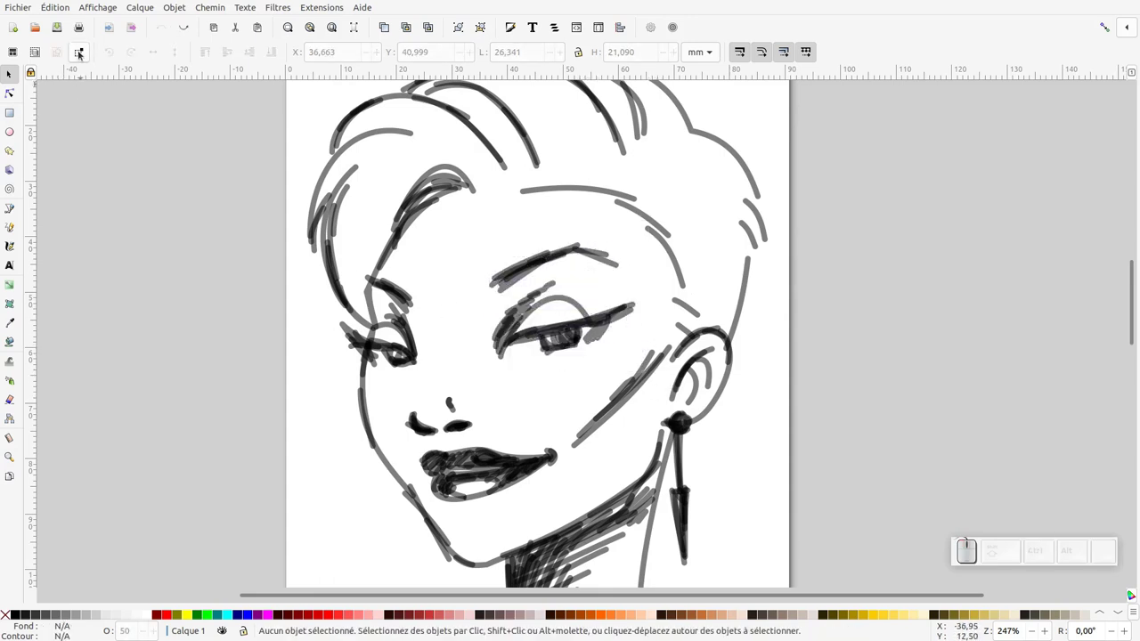
left_click(78, 48)
left_click_drag(473, 229, 595, 360)
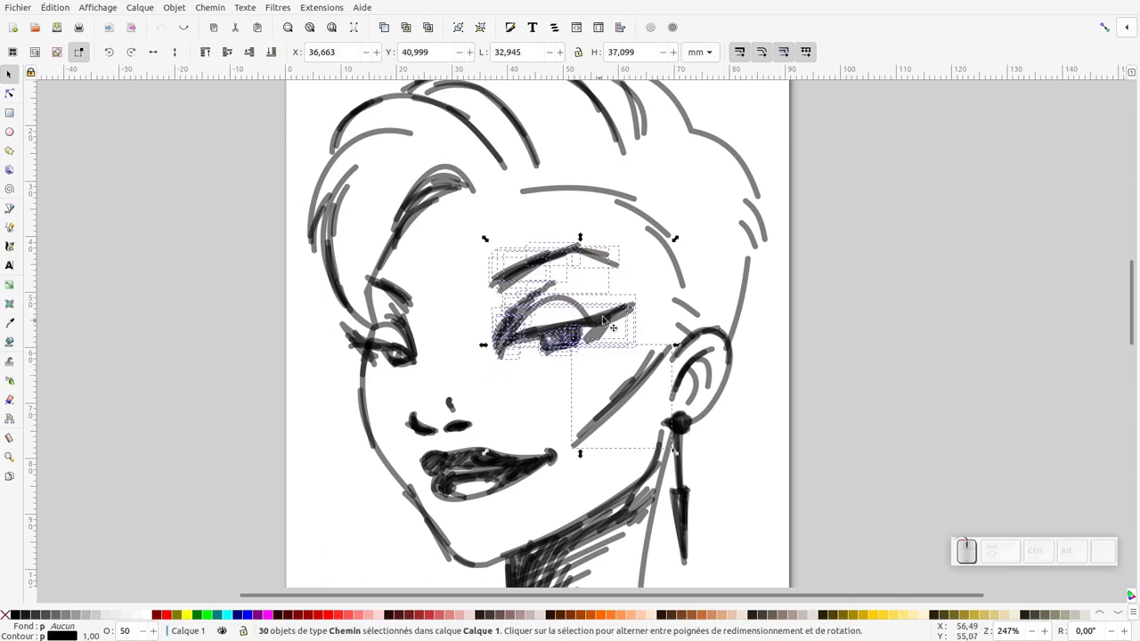
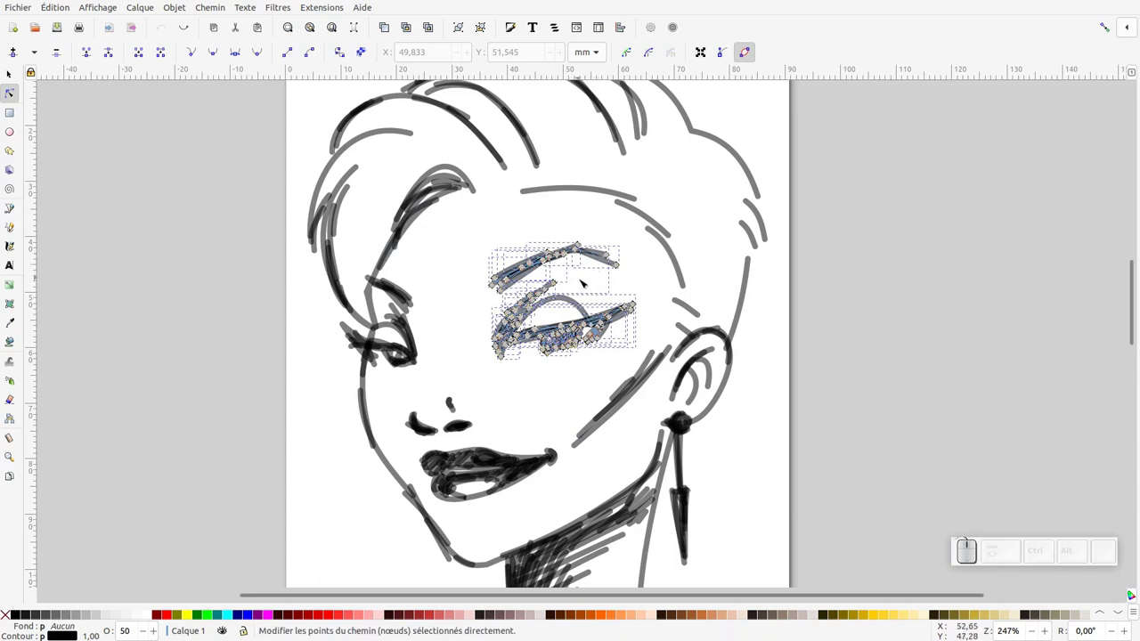
- Select all 88 nodes of the right eye and eyebrow paths with Ctrl+A
key("ctrl+a")
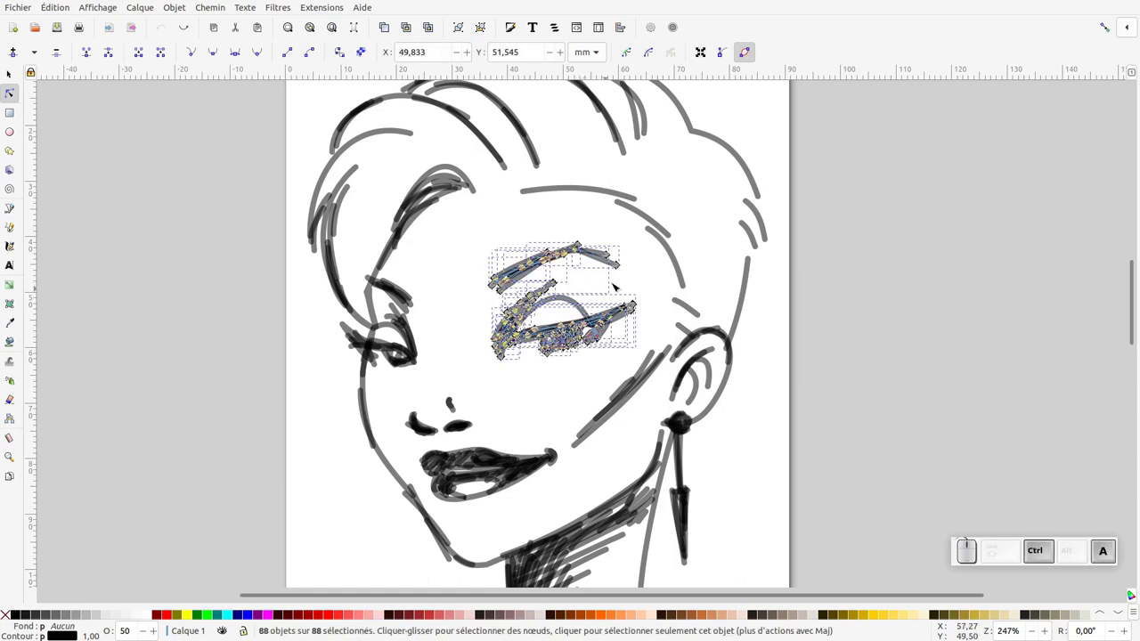
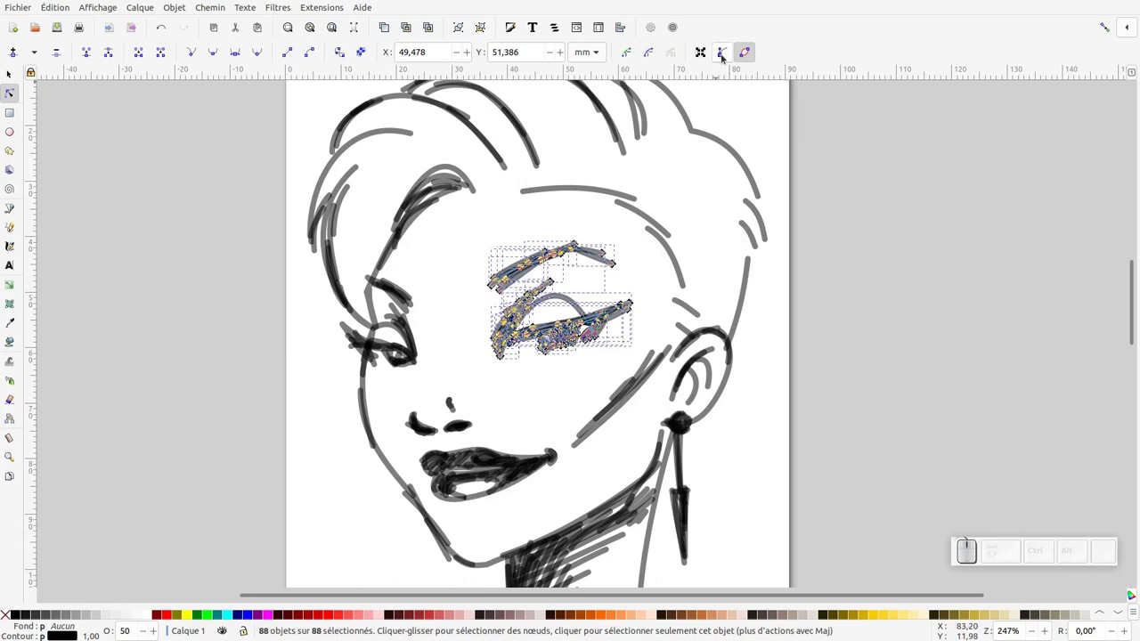
left_click(722, 51)
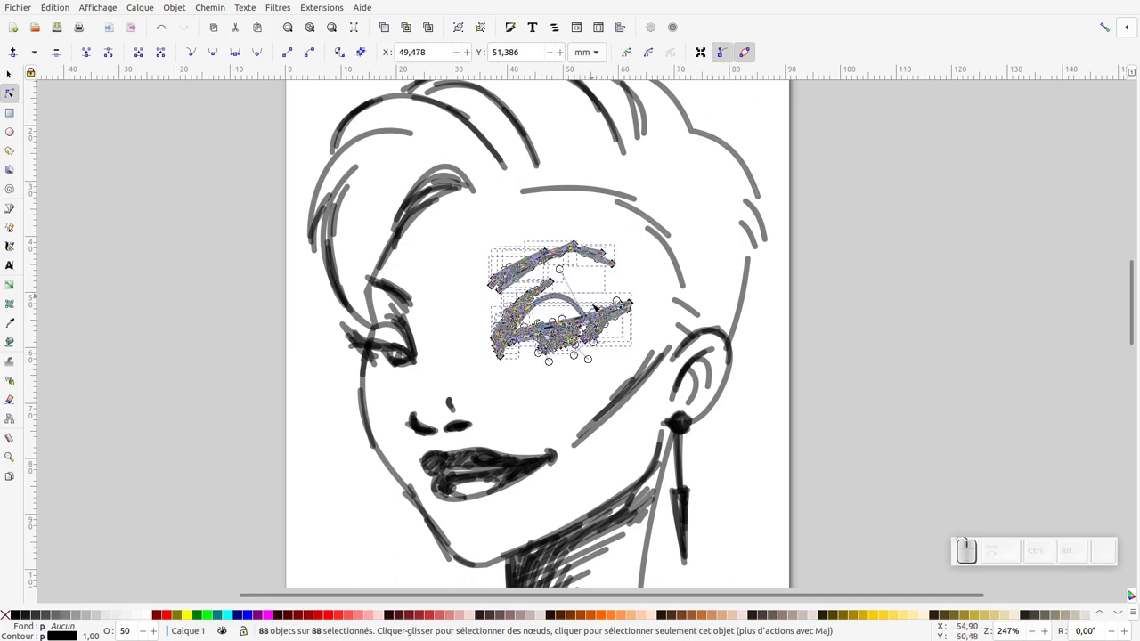
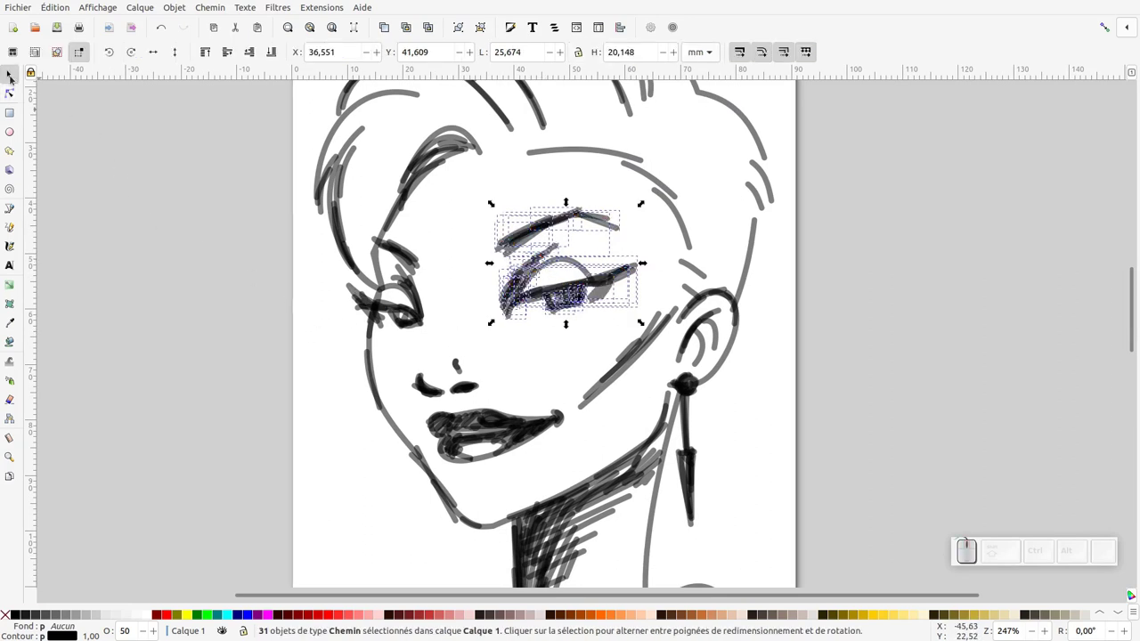
- Deselect with the Selector tool, then Alt+drag across the right eye strokes to touch-select only them
left_click(461, 309)
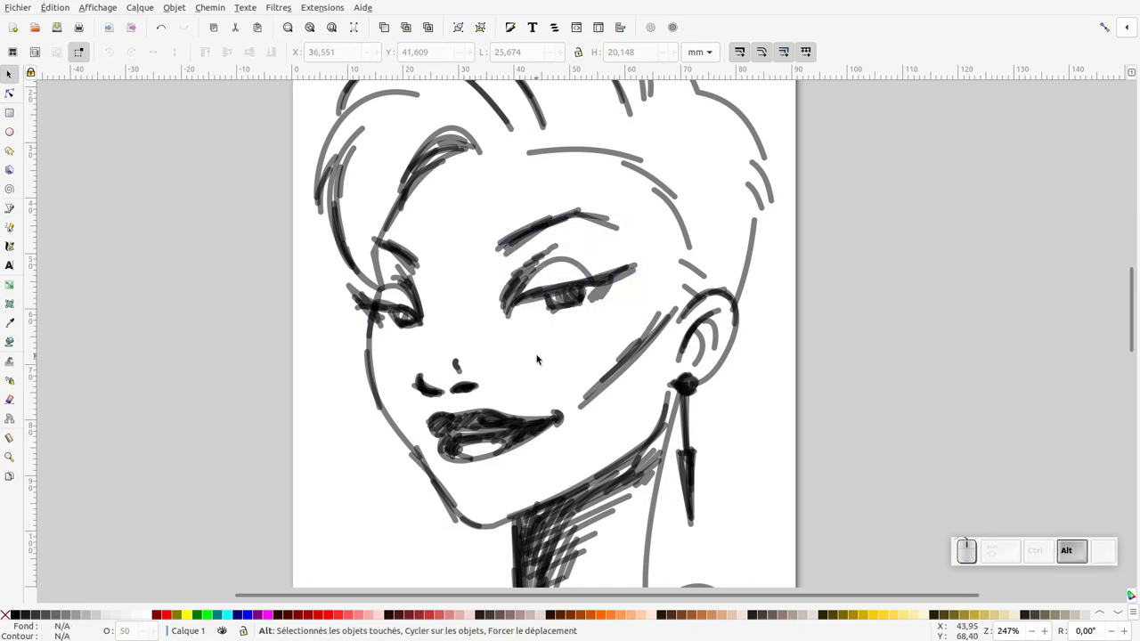
left_click_drag(510, 321, 620, 250)
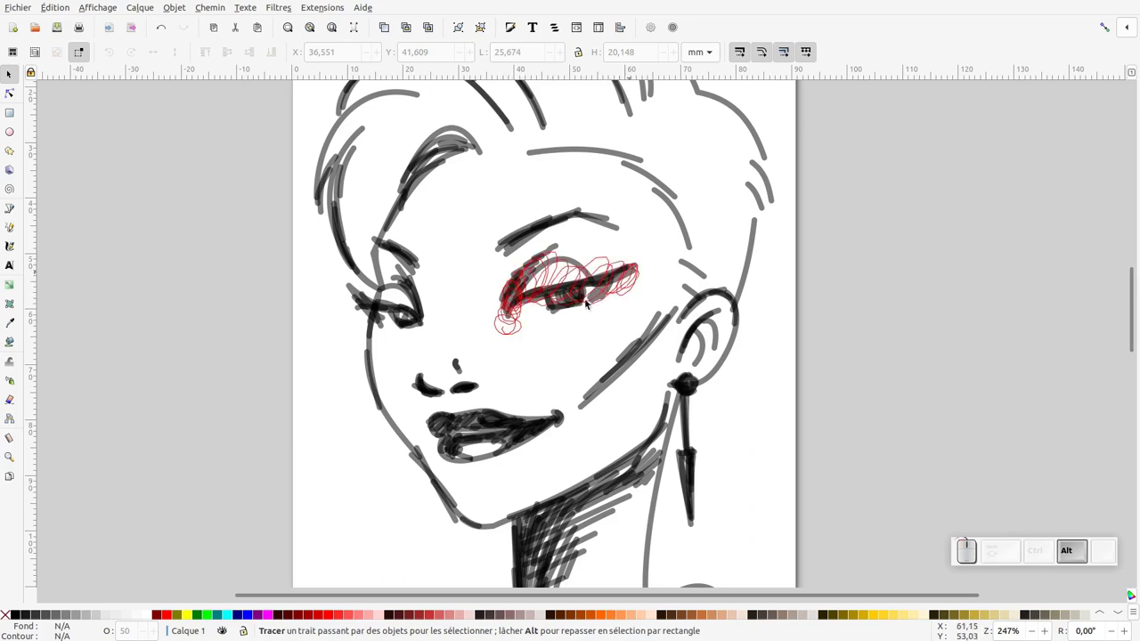
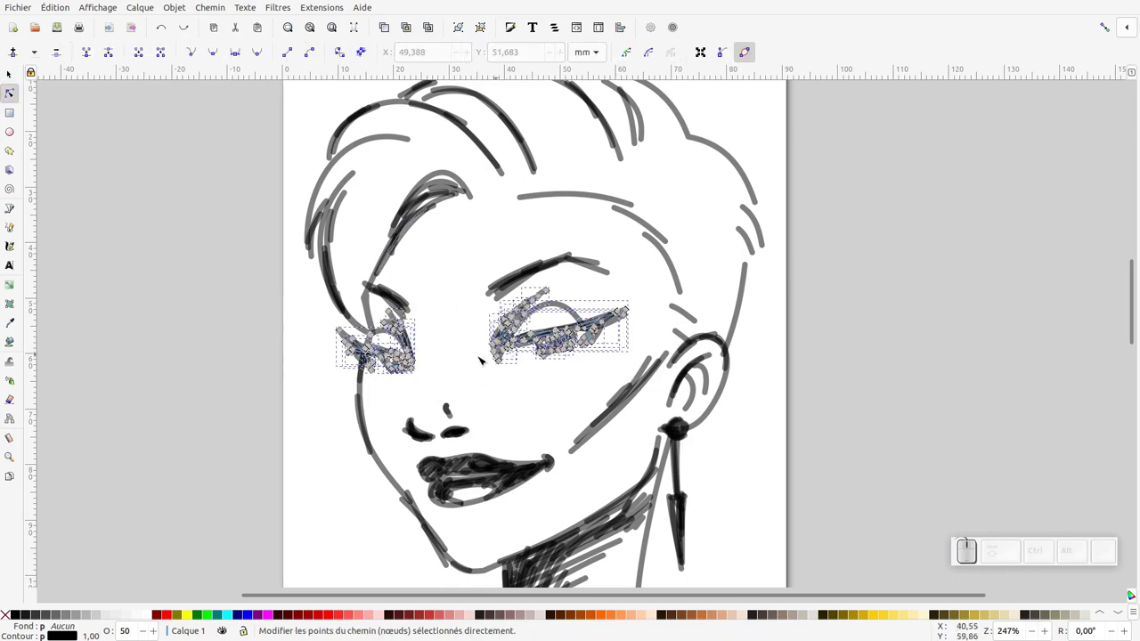
- Select all 127 nodes of both eyes' strokes with Ctrl+A in the Node tool
key("ctrl+a")
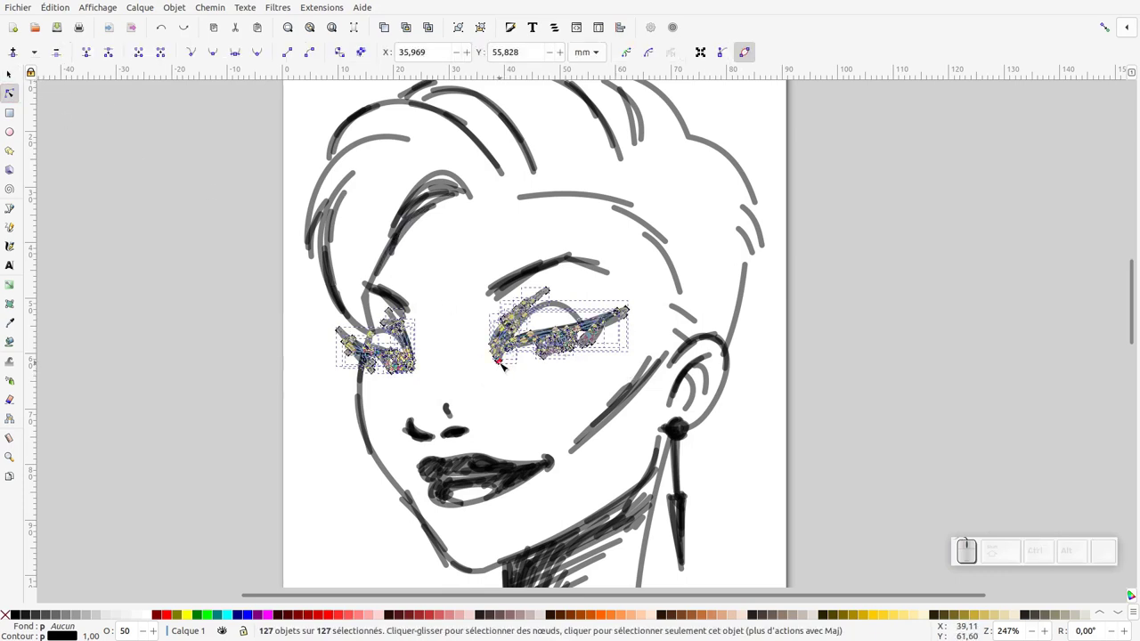